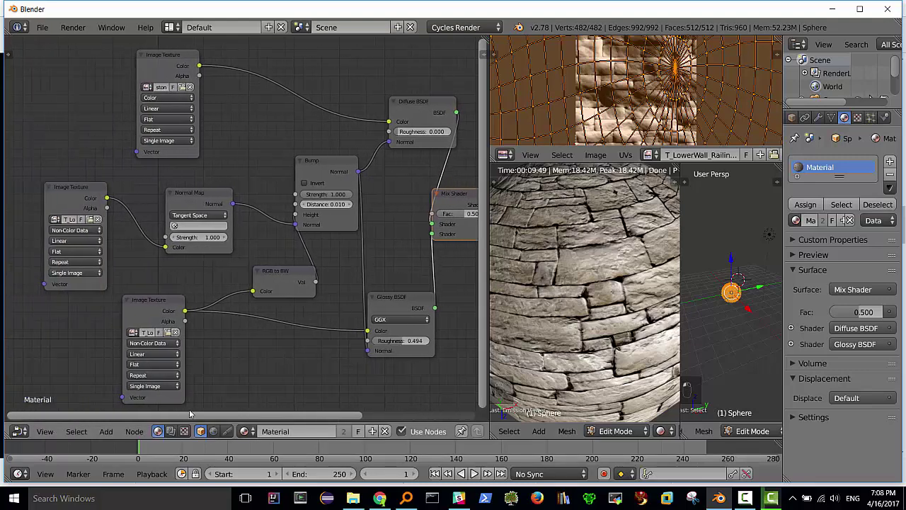
Move the Normal Map, RGB to BW and lower Image Texture nodes into a tighter layout
{"action": "left_click_drag", "start_coordinate": [254, 286], "coordinate": [263, 277]}
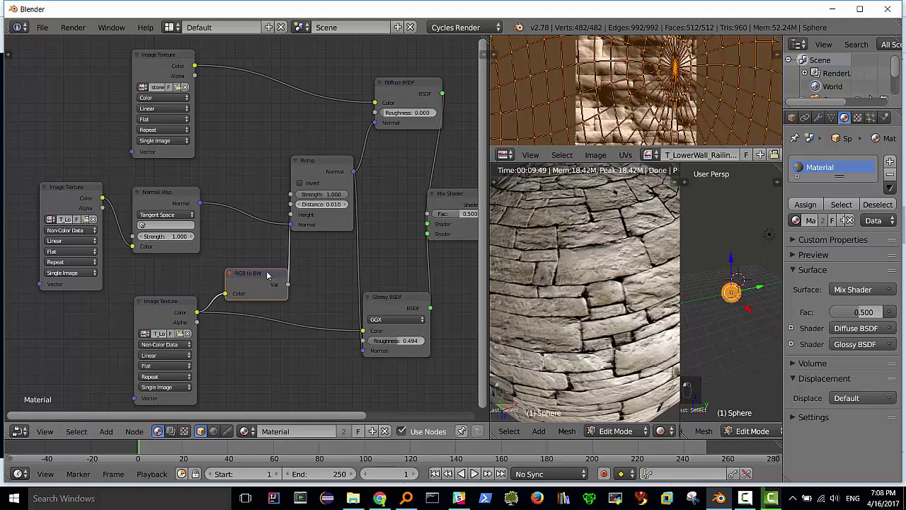
Remove RGB to BW, feed the lower texture's Color into Bump Height, and shift Bump left
{"action": "key", "text": "Delete"}
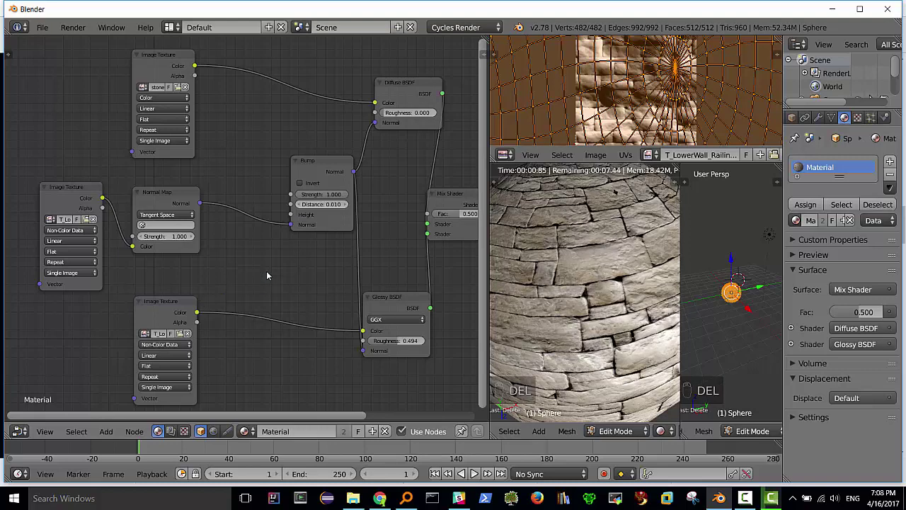
{"action": "left_click_drag", "start_coordinate": [200, 313], "coordinate": [282, 245]}
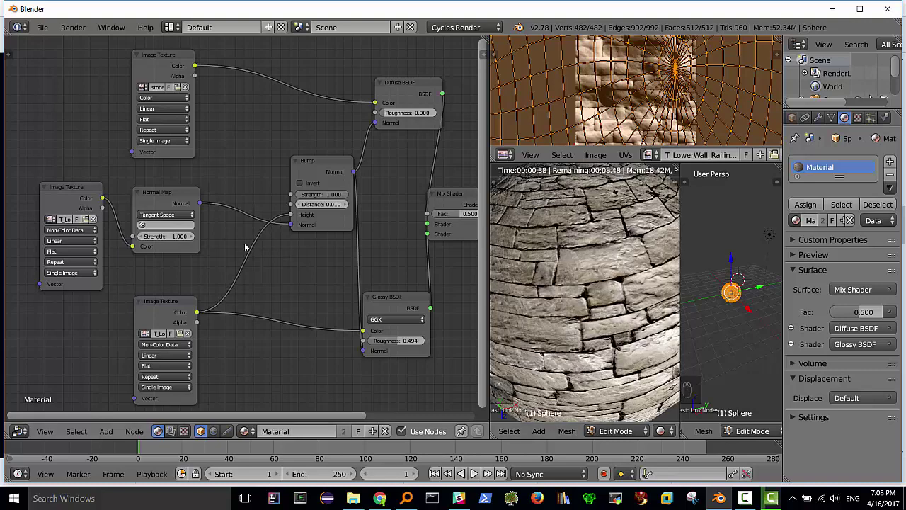
{"action": "left_click_drag", "start_coordinate": [326, 159], "coordinate": [296, 158]}
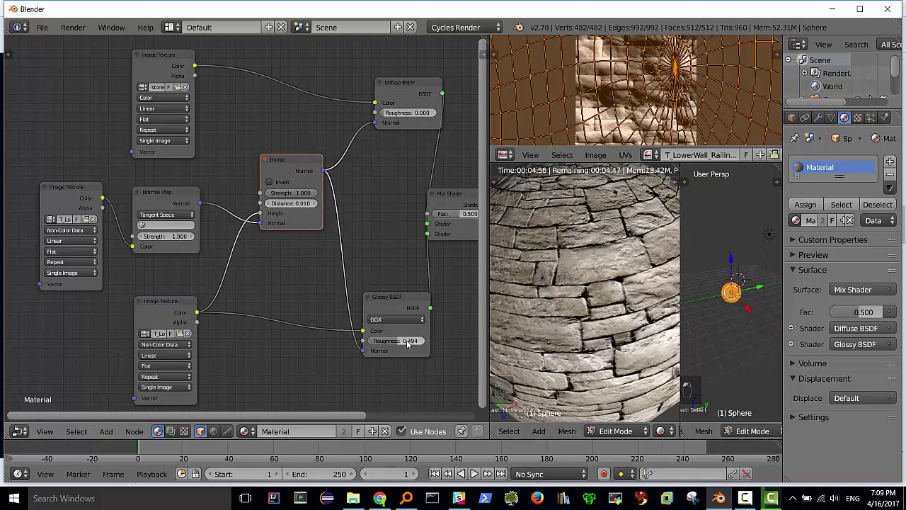
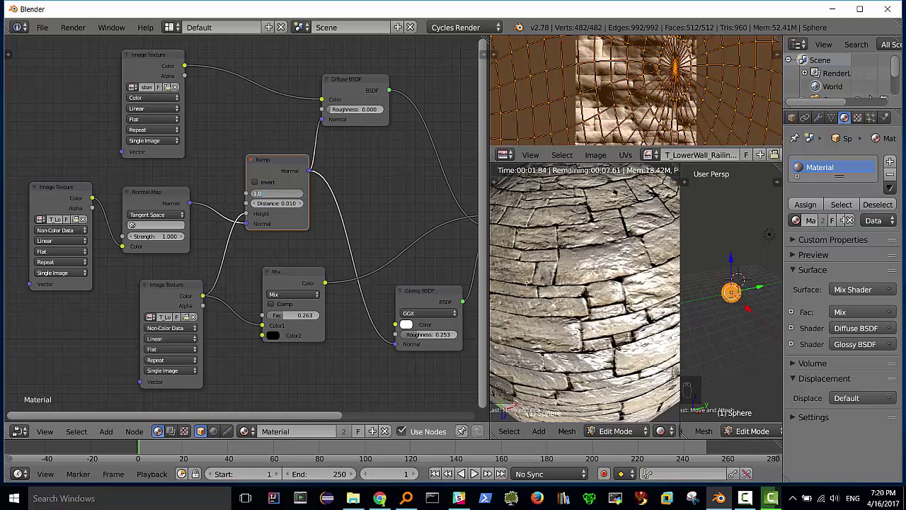
Finish wiring the stone material with a Mix colour node driving the shader blend at Bump strength 1.0
{"action": "double_click", "coordinate": [287, 160]}
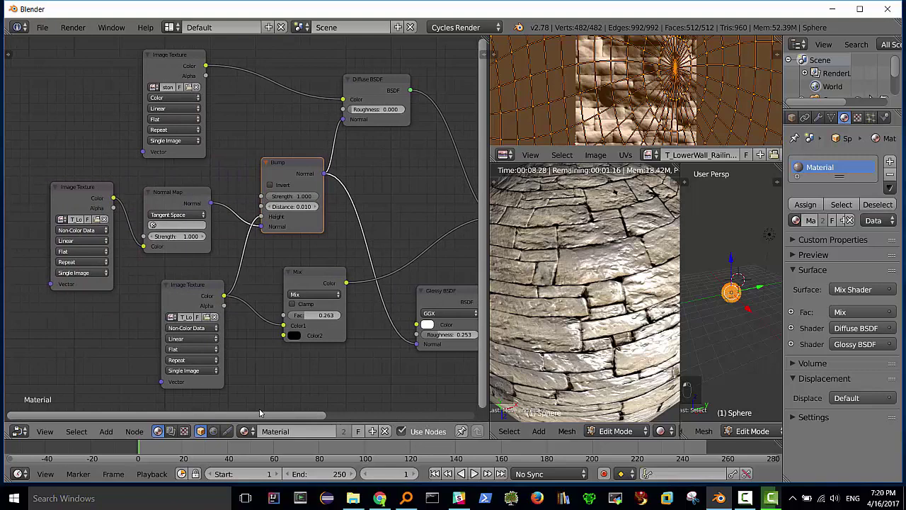
{"action": "left_click", "coordinate": [426, 421]}
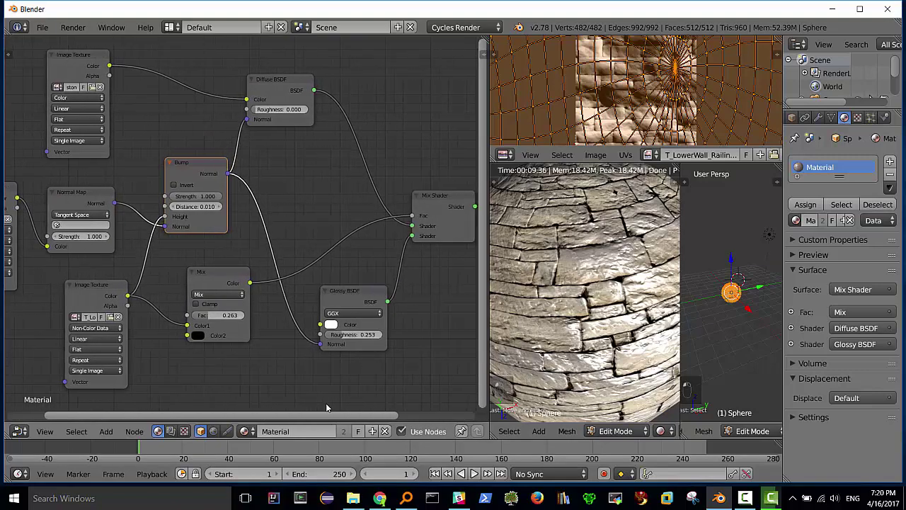
Select the material nodes ready to pack them into a node group
{"action": "left_click", "coordinate": [303, 406]}
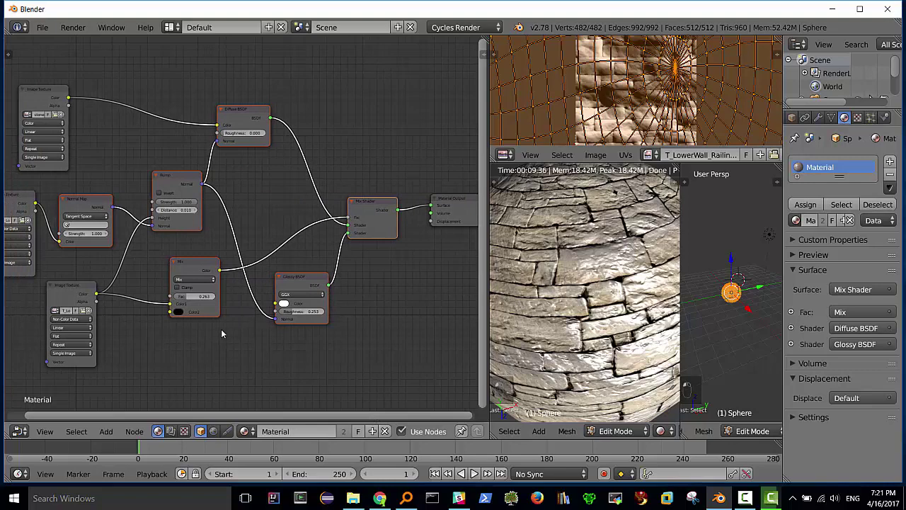
Group the nodes with Ctrl+G and rename the first input from Color to Diffuse
{"action": "key", "text": "ctrl+g"}
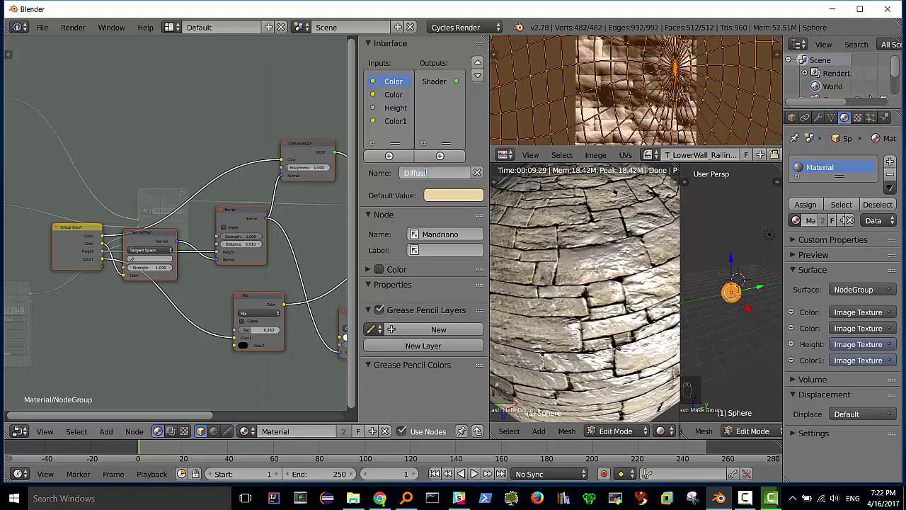
{"action": "key", "text": "f"}
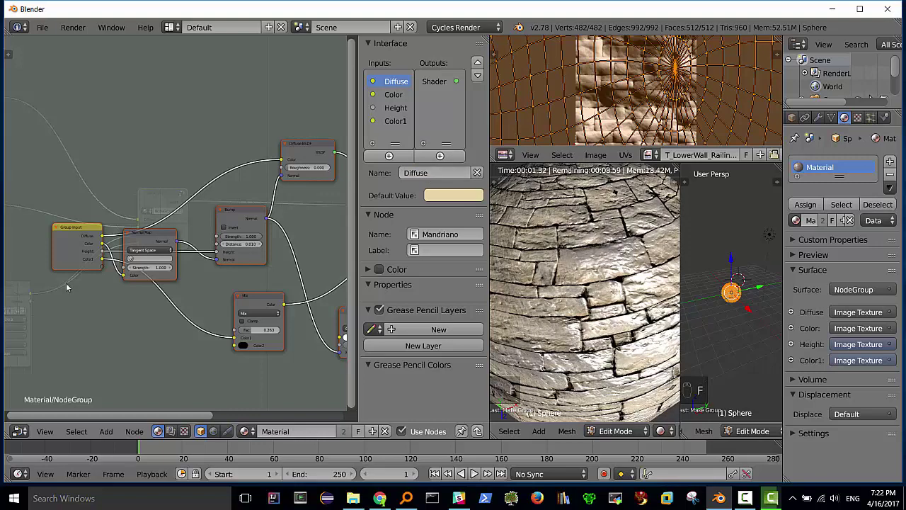